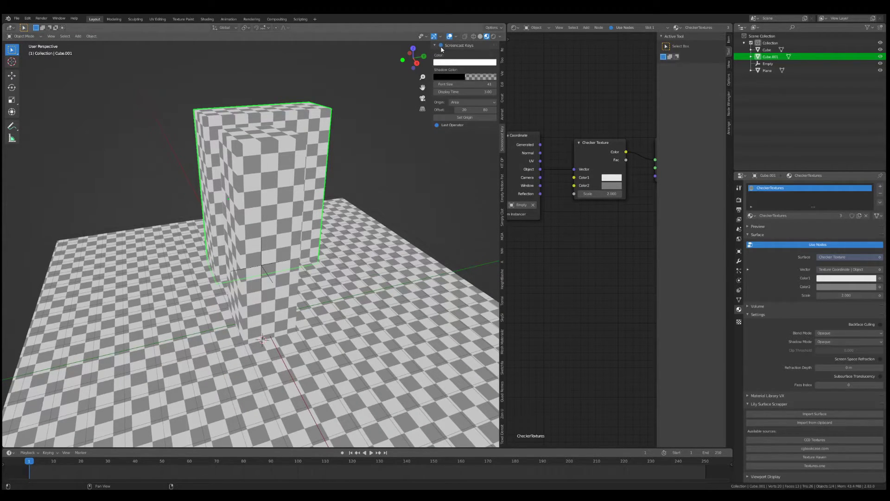
# Orbit and zoom around the two checkered boxes to pick a spot for a third
pyautogui.middleClick(250, 270)
pyautogui.middleClick(302, 247)
pyautogui.middleClick(296, 232)
pyautogui.scroll(-3)
pyautogui.middleClick(292, 201)
pyautogui.scroll(-3)
pyautogui.scroll(3)
pyautogui.middleClick(298, 189)
pyautogui.scroll(-3)
pyautogui.middleClick(275, 198)
pyautogui.middleClick(267, 200)
# Duplicate the tall checkered box and set the copy down beside the originals
pyautogui.rightClick(357, 202)
pyautogui.press('shift+d')
pyautogui.press('g')
pyautogui.middleClick(198, 211)
pyautogui.middleClick(262, 224)
pyautogui.middleClick(315, 210)
pyautogui.middleClick(319, 217)
pyautogui.middleClick(284, 225)
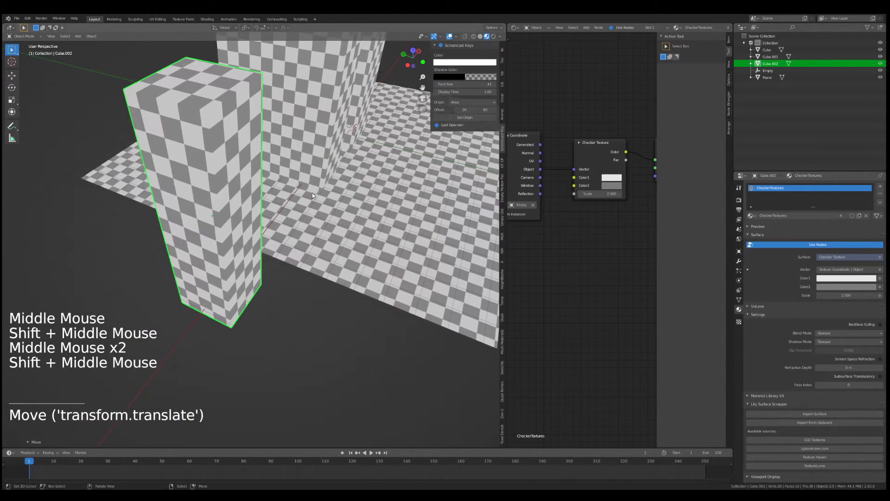
pyautogui.middleClick(312, 195)
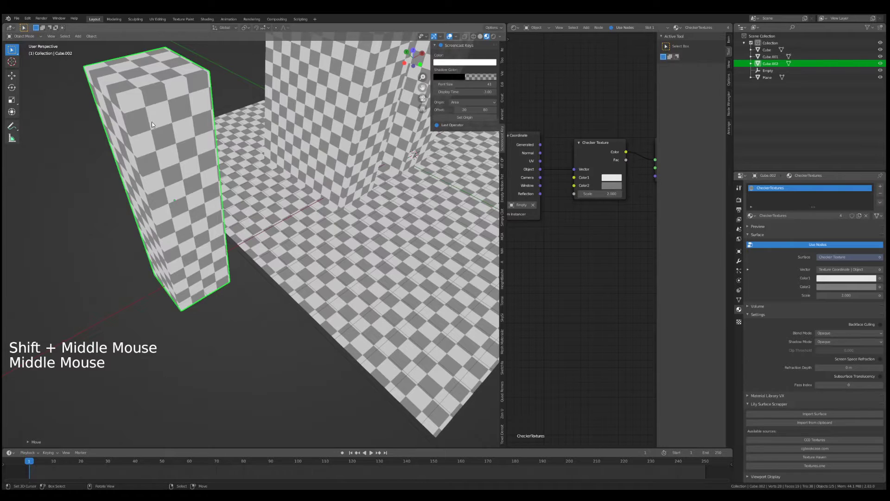
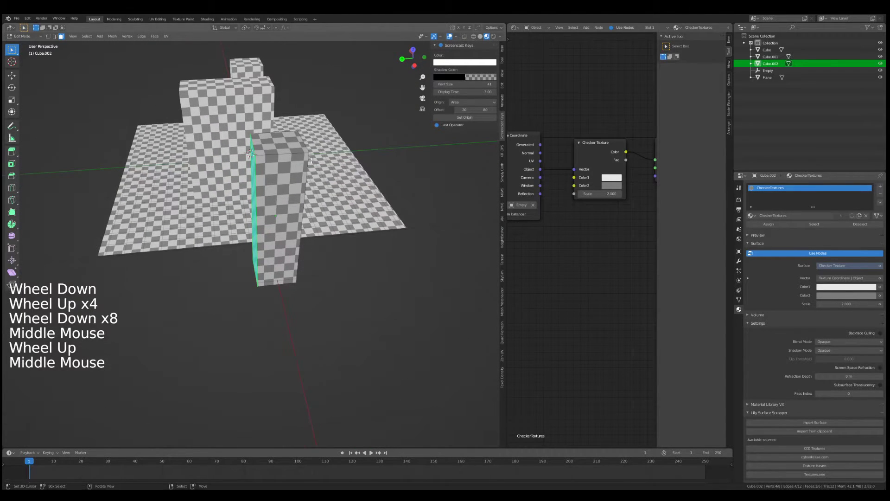
# Move an edge, a face along Y and the top along Z to slim and slant the box
pyautogui.press('g')
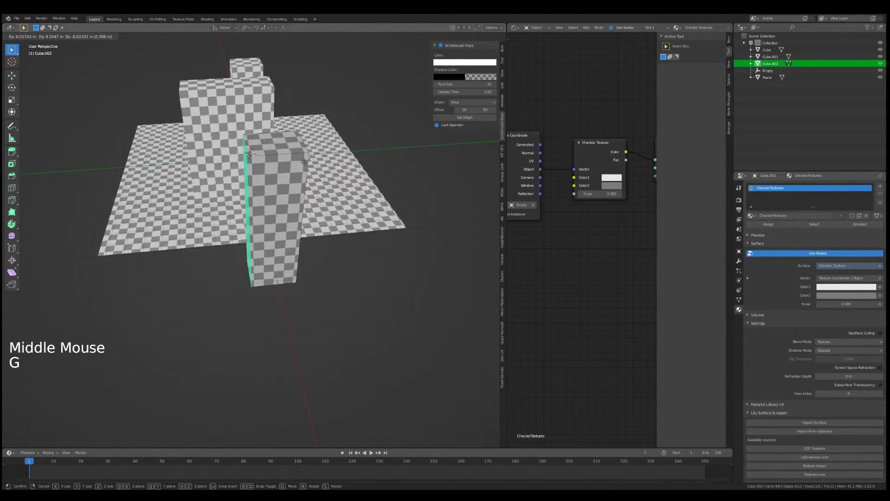
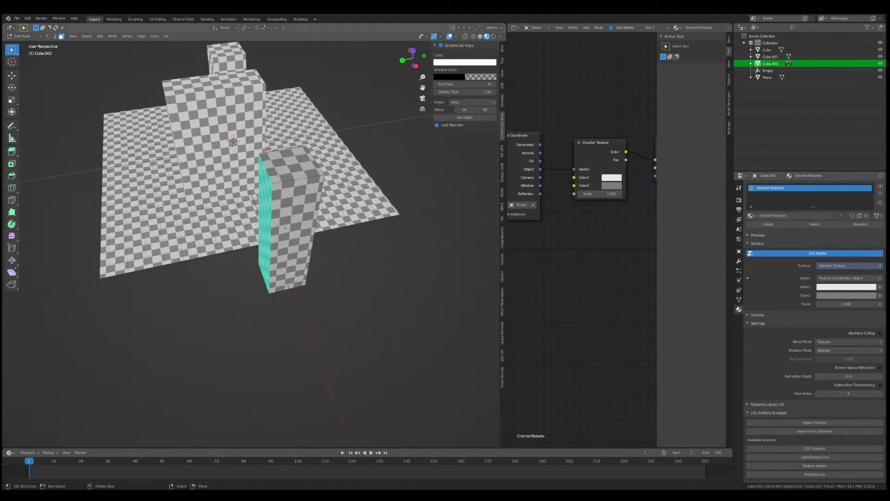
pyautogui.press('g')
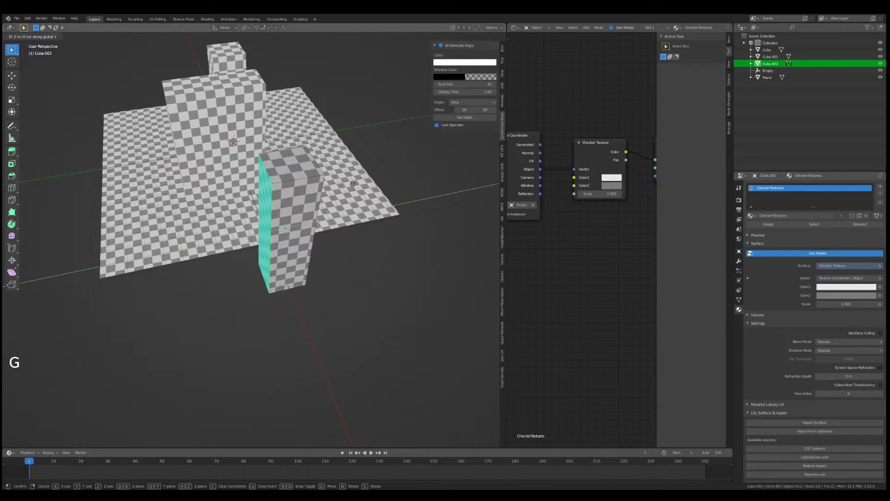
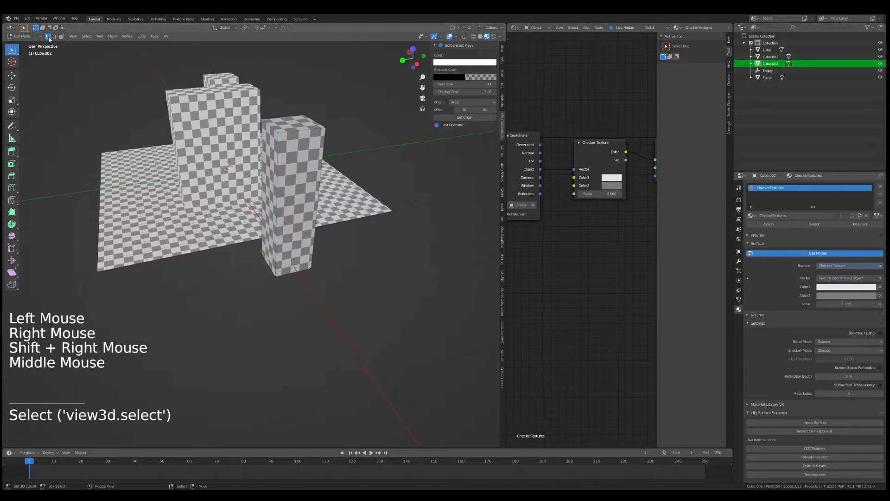
pyautogui.press('g')
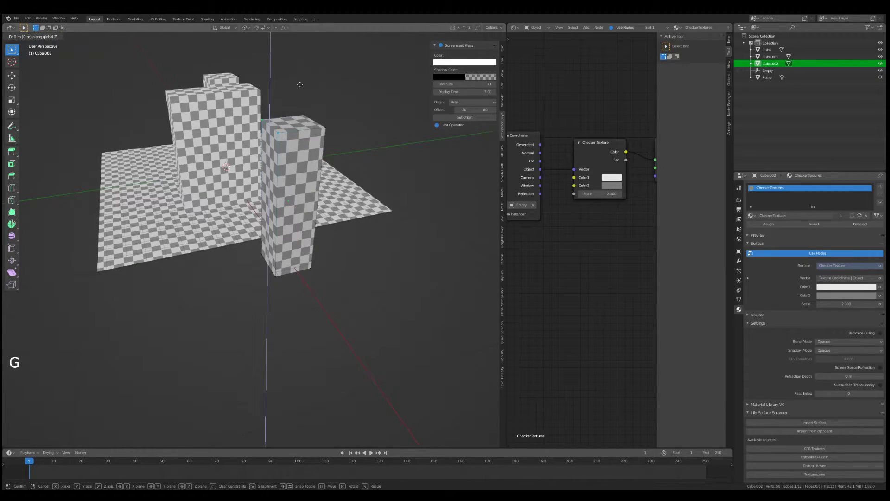
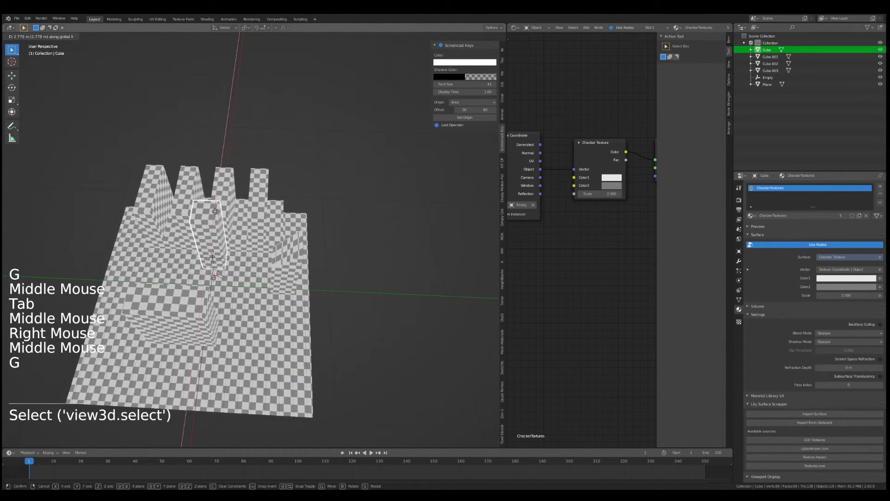
# Slide two boxes along the X axis to stagger the skyline
pyautogui.press('g')
pyautogui.press('g')
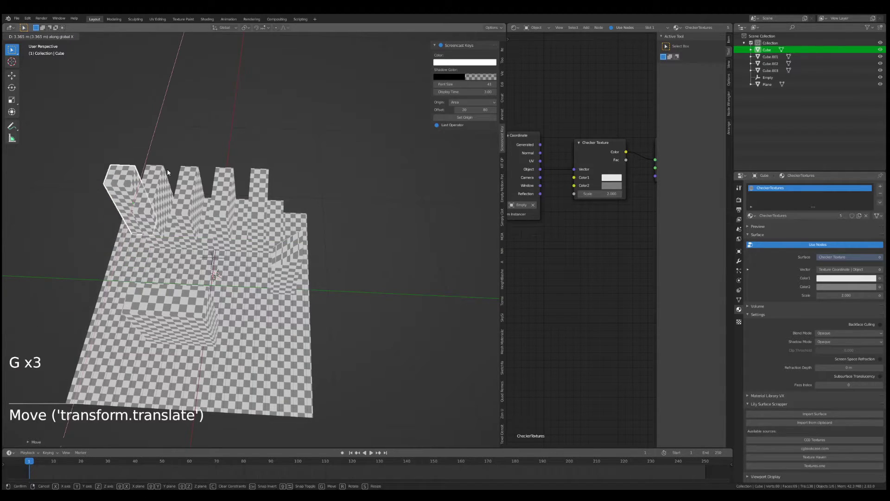
pyautogui.press('g')
pyautogui.press('shift+a')
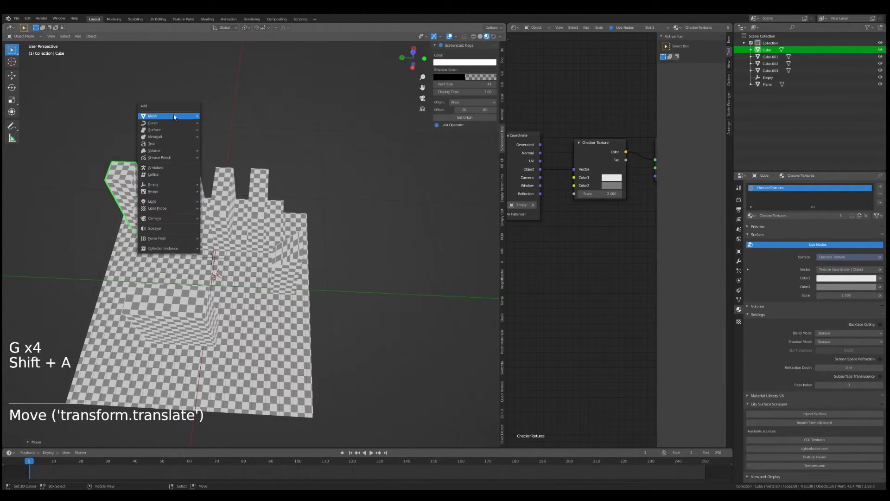
# Add a cylinder and move it along X to stand among the blocks
pyautogui.middleClick(233, 179)
pyautogui.press('s')
pyautogui.press('g')
pyautogui.press('g')
pyautogui.press('g')
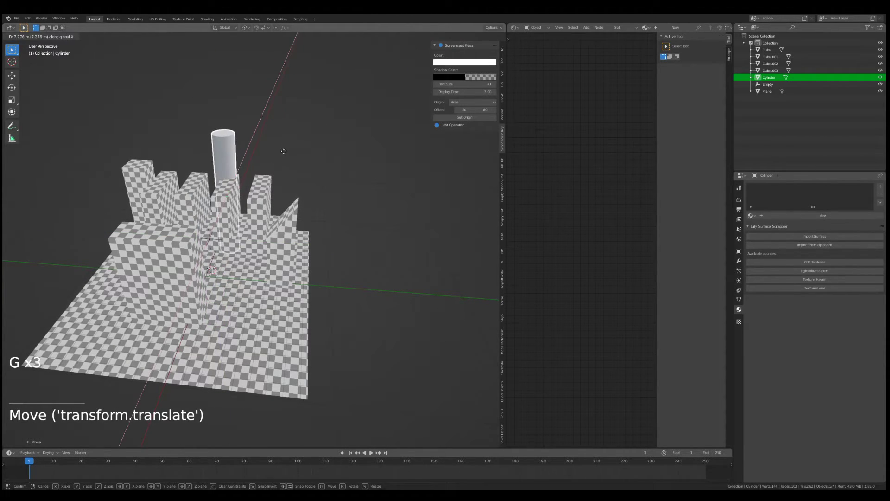
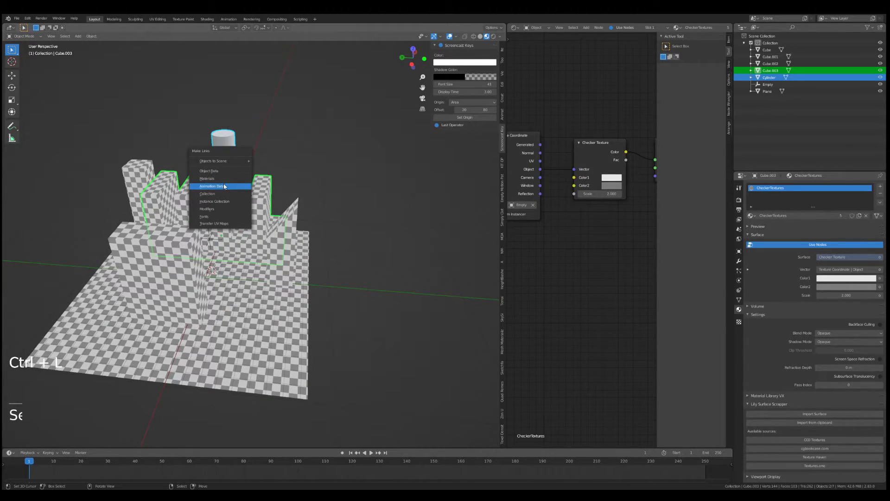
# Link the checker material onto the cylinder and nudge it along X and Y
pyautogui.rightClick(223, 161)
pyautogui.middleClick(245, 162)
pyautogui.press('g')
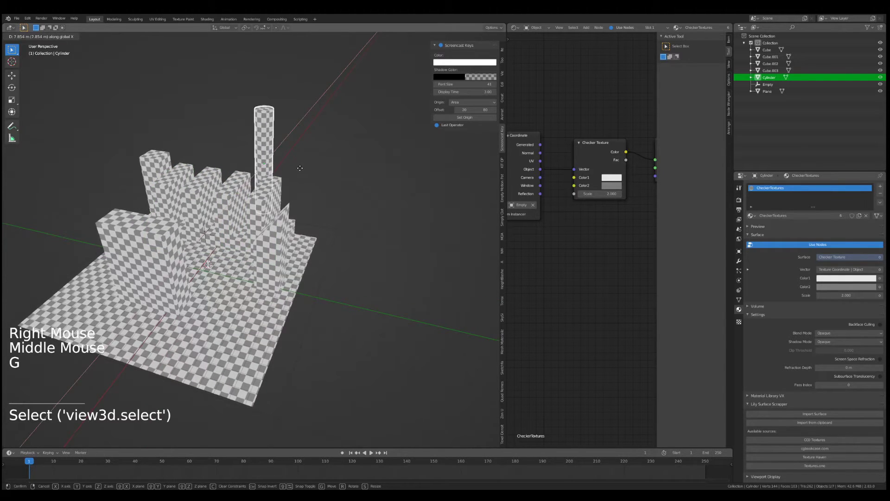
pyautogui.press('g')
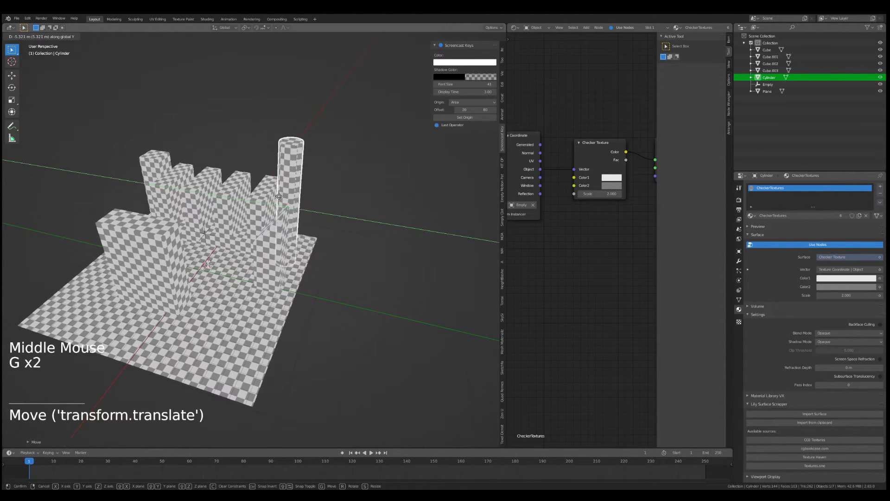
# Select the texture empty and drag it along X, shifting the checker pattern
pyautogui.middleClick(270, 200)
pyautogui.scroll(3)
pyautogui.middleClick(284, 206)
pyautogui.middleClick(275, 208)
pyautogui.middleClick(318, 210)
pyautogui.rightClick(208, 201)
pyautogui.scroll(-3)
pyautogui.press('g')
pyautogui.press('g')
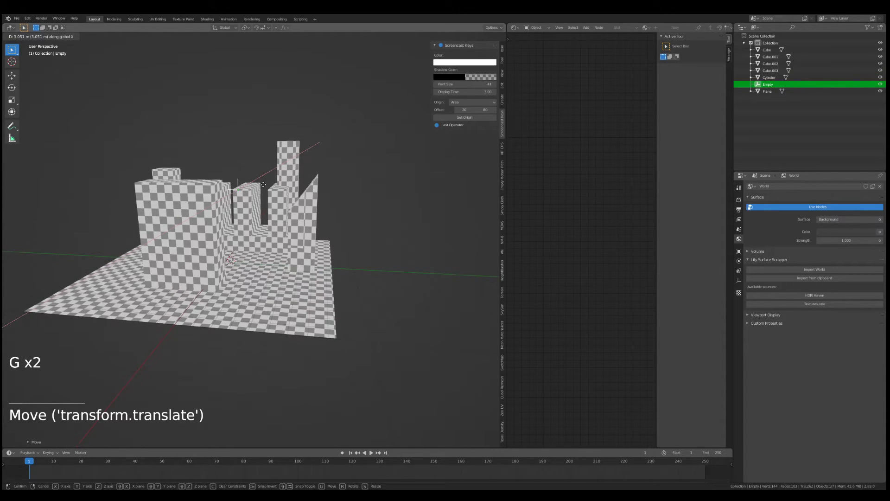
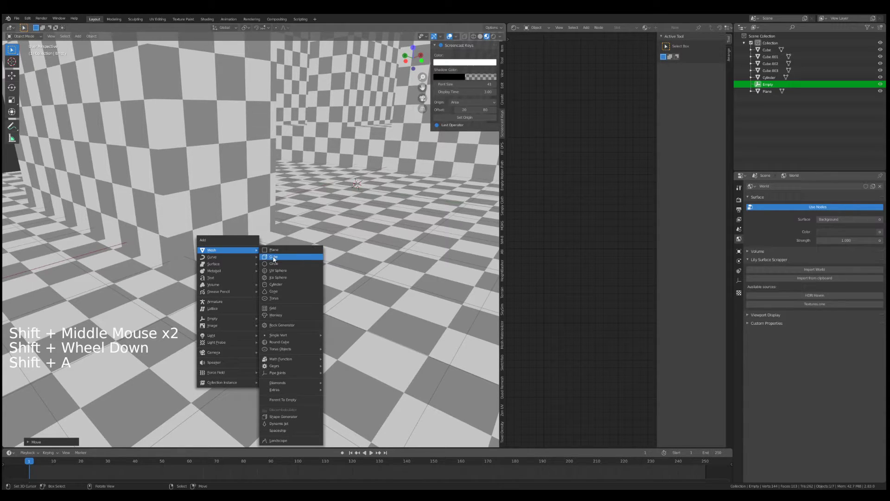
# Zoom down toward street level between the towers
pyautogui.scroll(-3)
# Add a cube at street level and shrink it to marker size
pyautogui.press('s')
pyautogui.press('g')
pyautogui.press('g')
pyautogui.press('g')
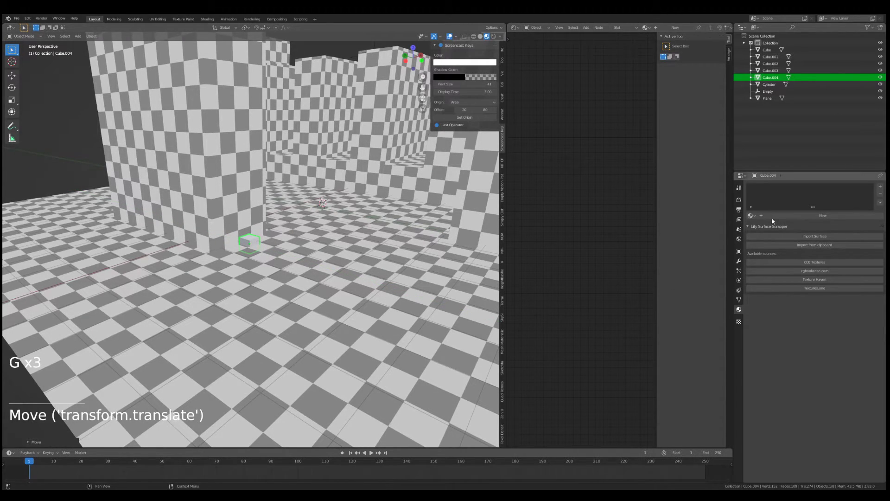
# Give the small box a new material with a red base colour
pyautogui.click(785, 218)
pyautogui.click(841, 288)
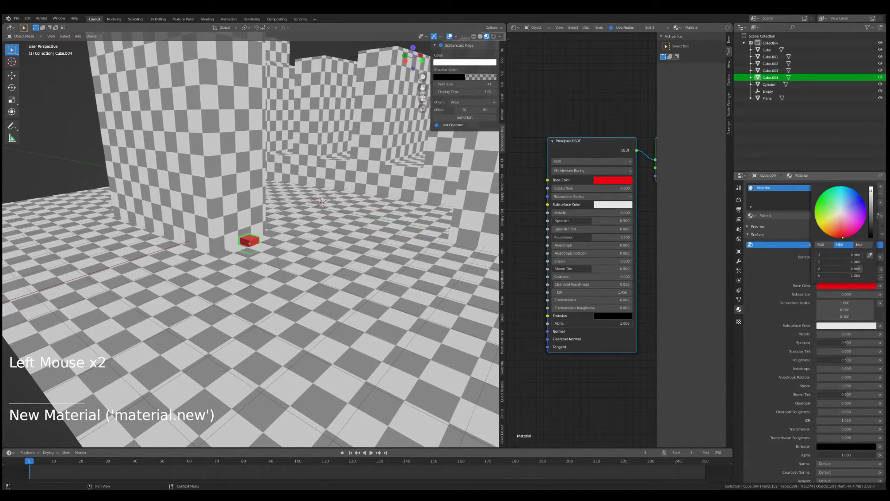
pyautogui.scroll(3)
# Stretch the red marker along Z to human-scale height
pyautogui.press('s')
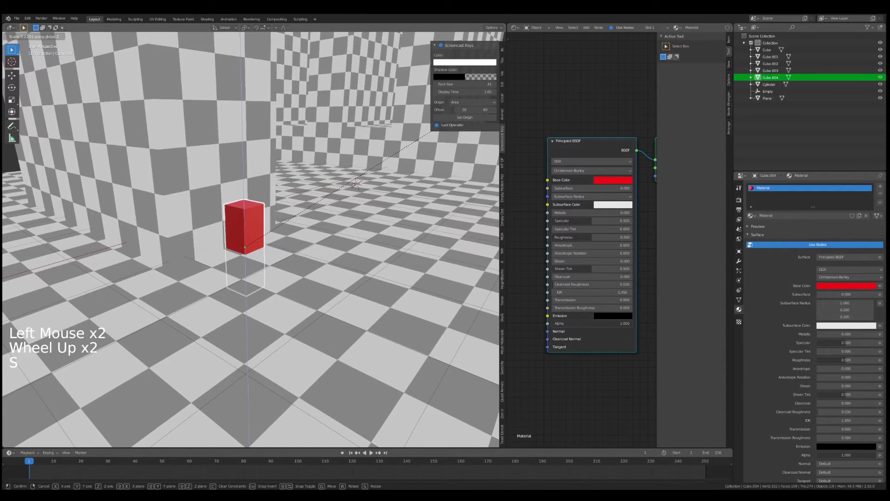
pyautogui.press('g')
pyautogui.press('s')
pyautogui.press('s')
pyautogui.press('s')
pyautogui.press('g')
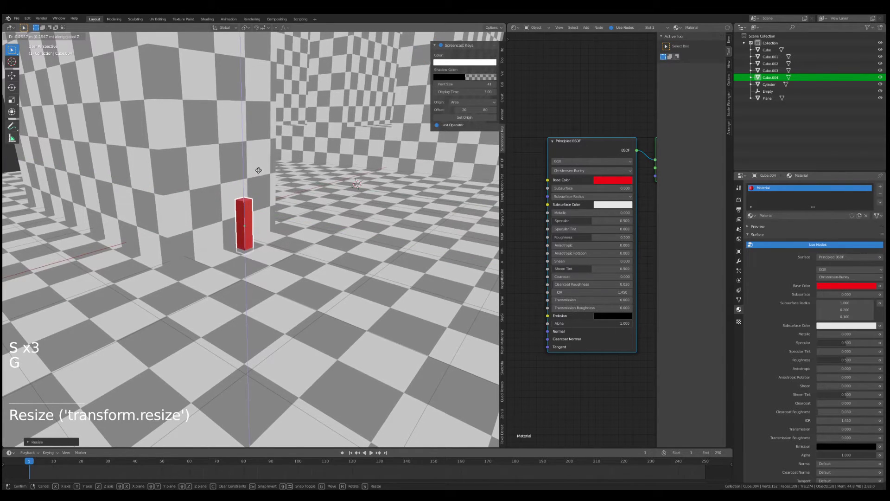
# Raise the marker onto the floor and survey the city block's courtyards
pyautogui.press('s')
pyautogui.press('g')
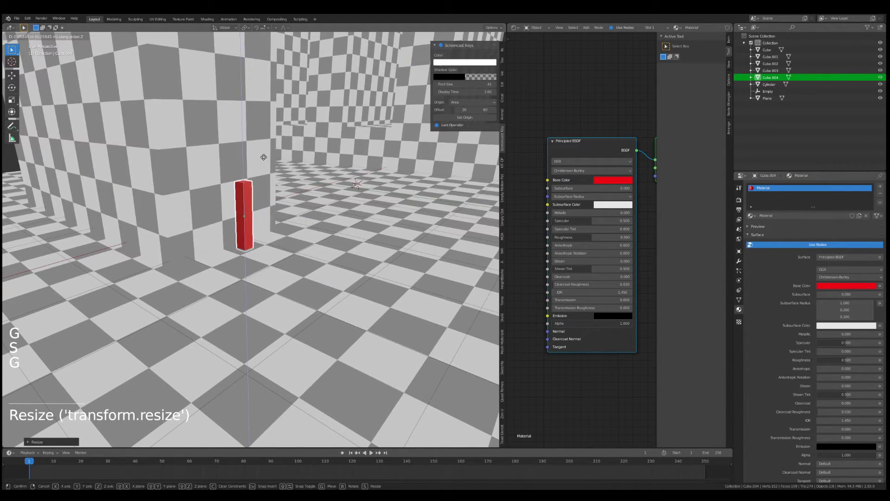
pyautogui.scroll(3)
pyautogui.middleClick(268, 176)
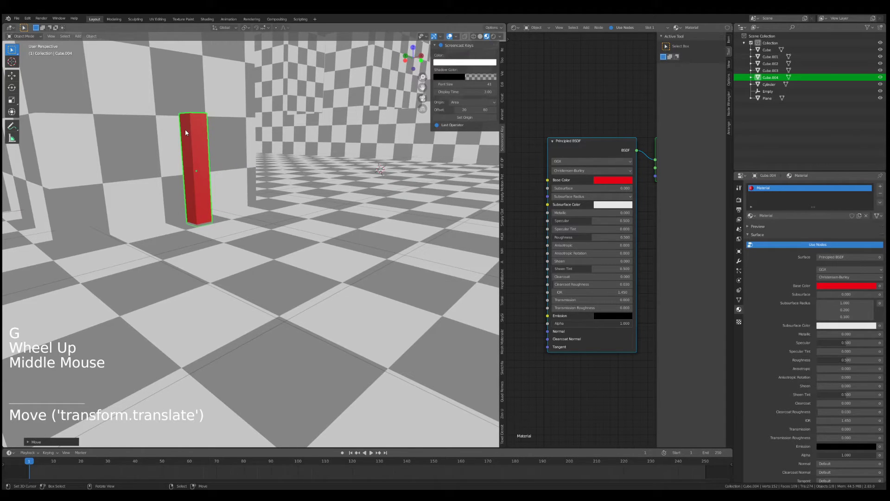
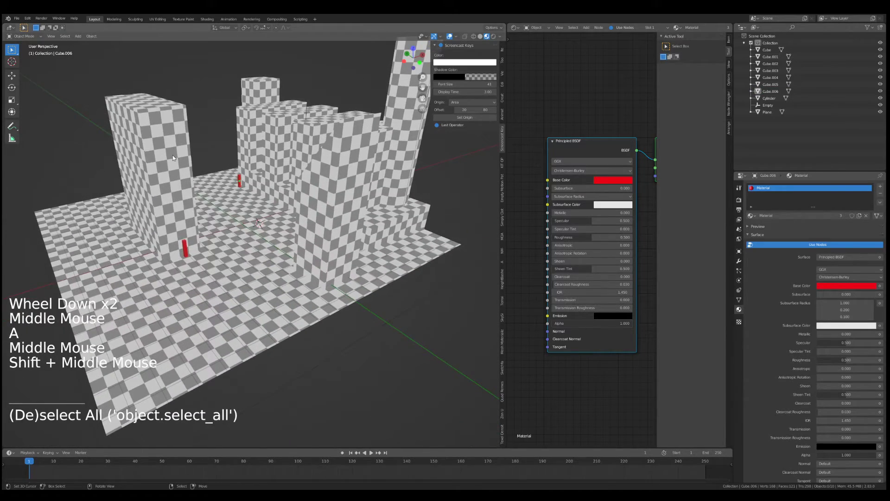
pyautogui.middleClick(249, 140)
pyautogui.middleClick(235, 179)
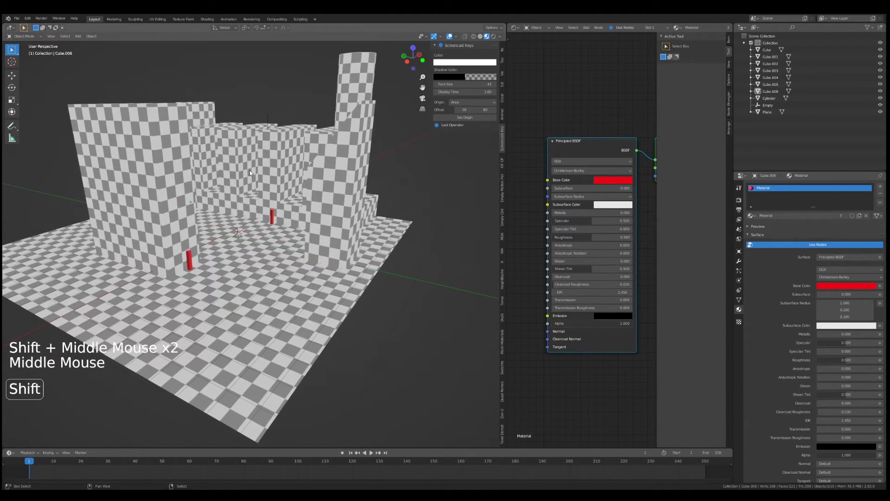
# Add a camera and switch the viewport to look through it
pyautogui.press('shift+a')
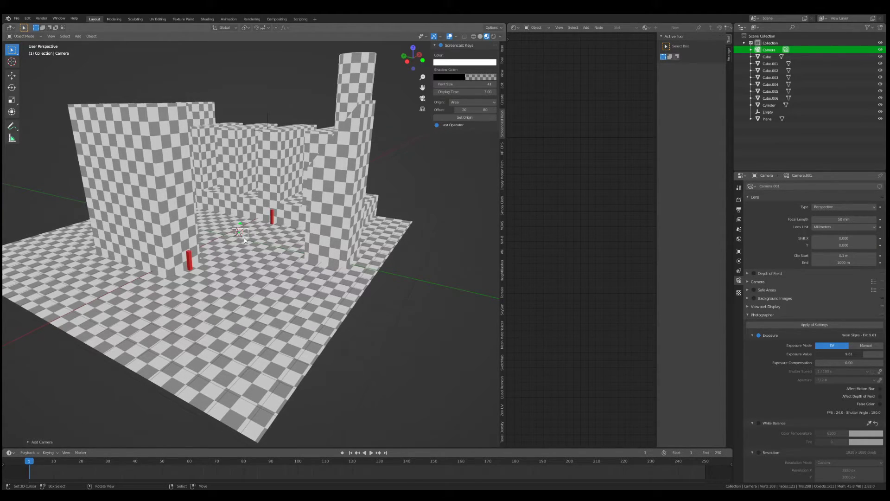
pyautogui.scroll(3)
pyautogui.scroll(-3)
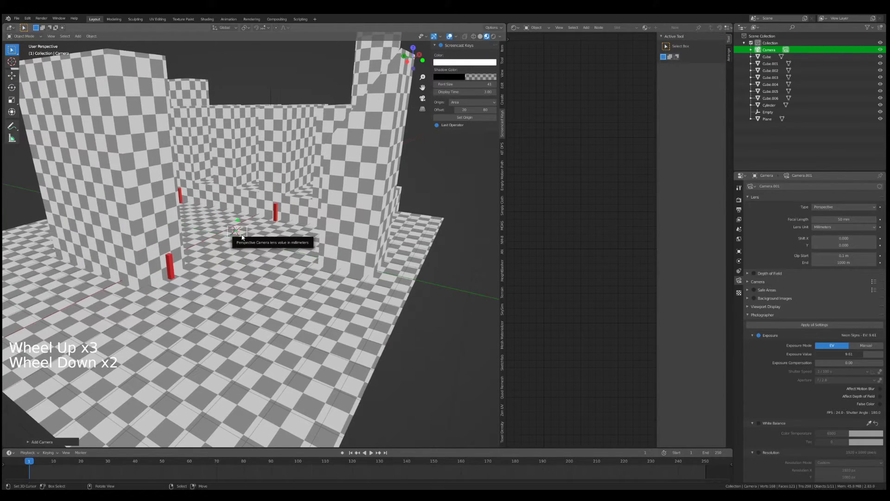
pyautogui.press('ctrl+KP_0')
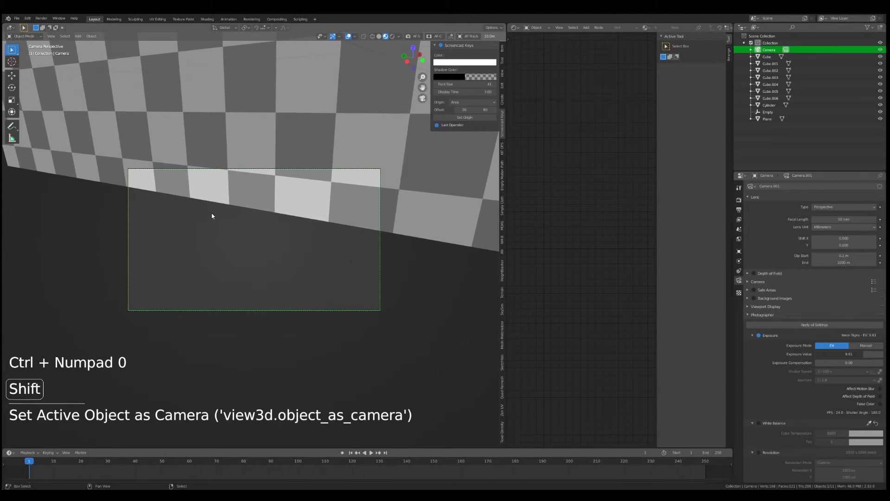
# Enable Lock Camera to View and start walk navigation through the street
pyautogui.press('shift+f')
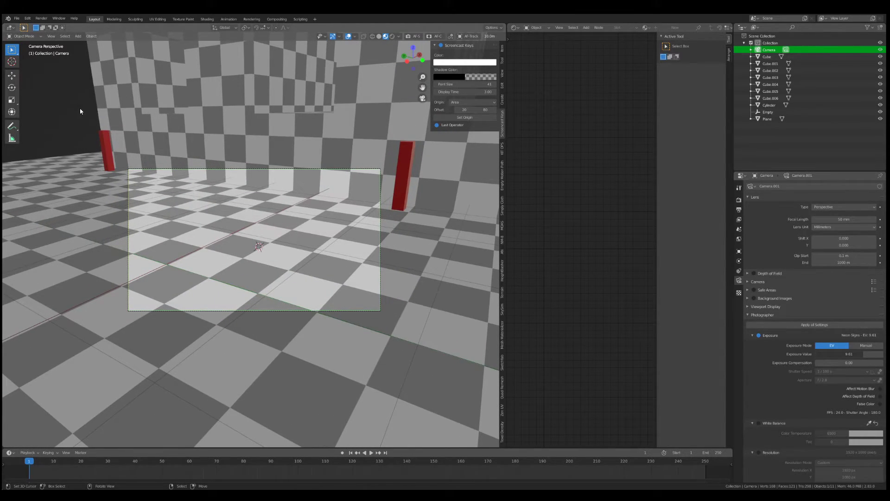
pyautogui.click(54, 38)
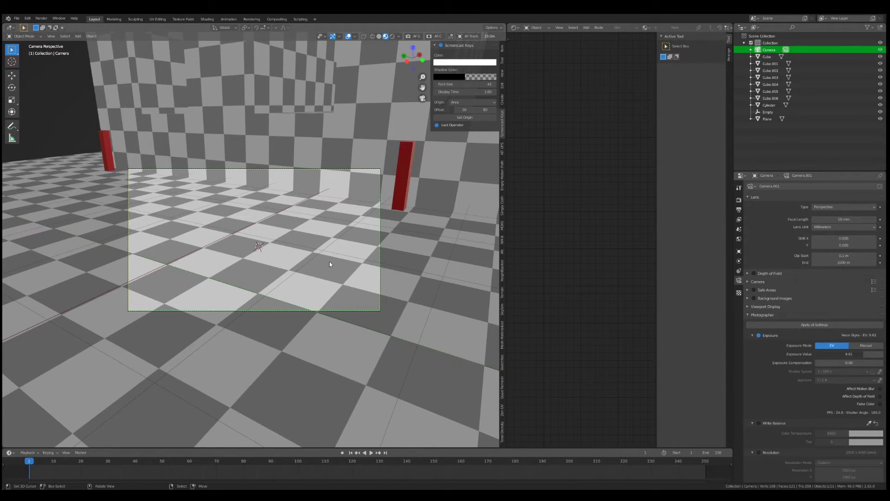
pyautogui.press('`')
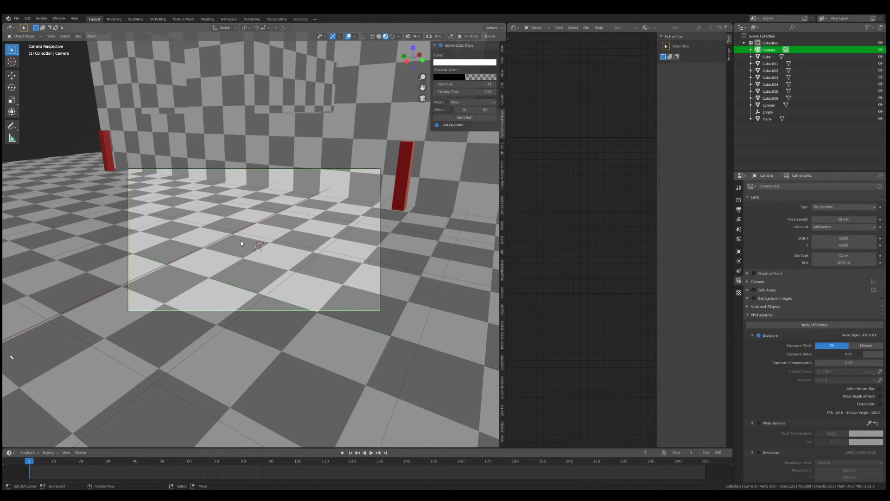
pyautogui.press('q')
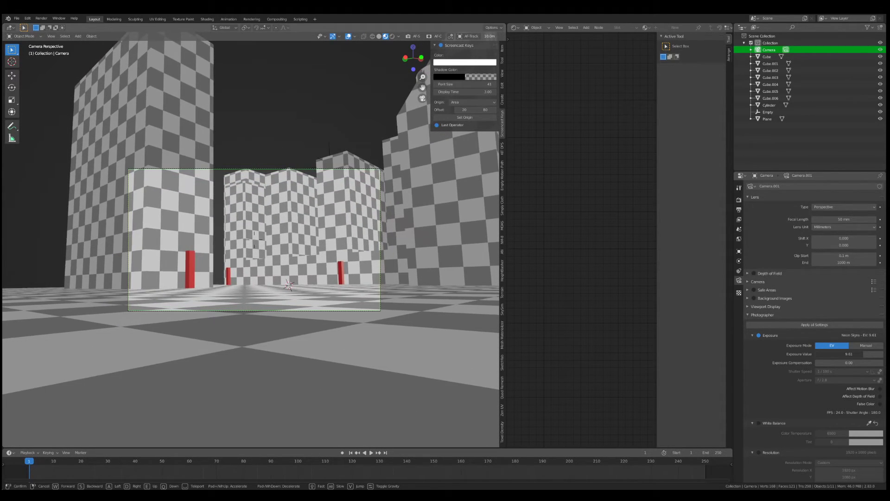
# Walk the camera closer to the checker buildings and confirm its framing
pyautogui.scroll(3)
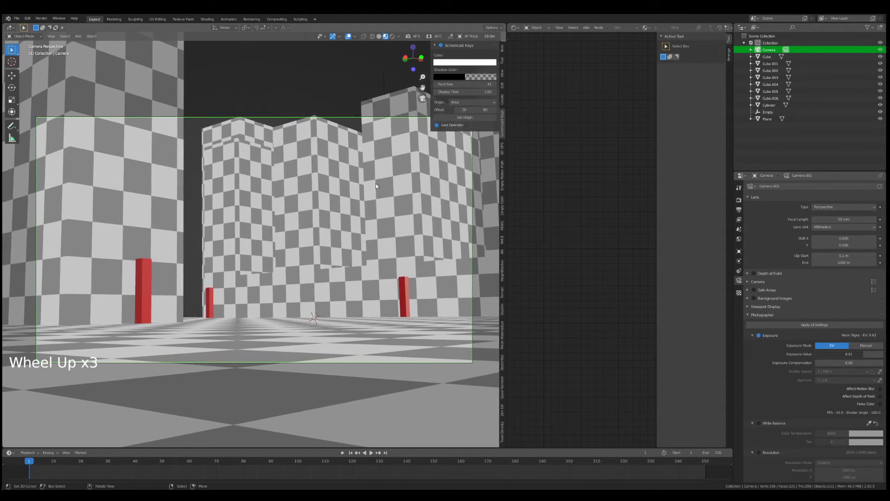
pyautogui.scroll(-3)
pyautogui.press('shift+f')
pyautogui.press('w')
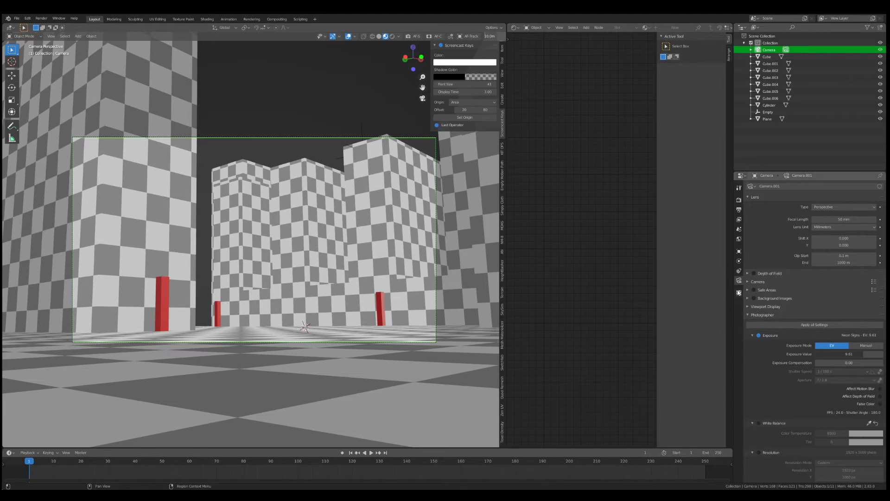
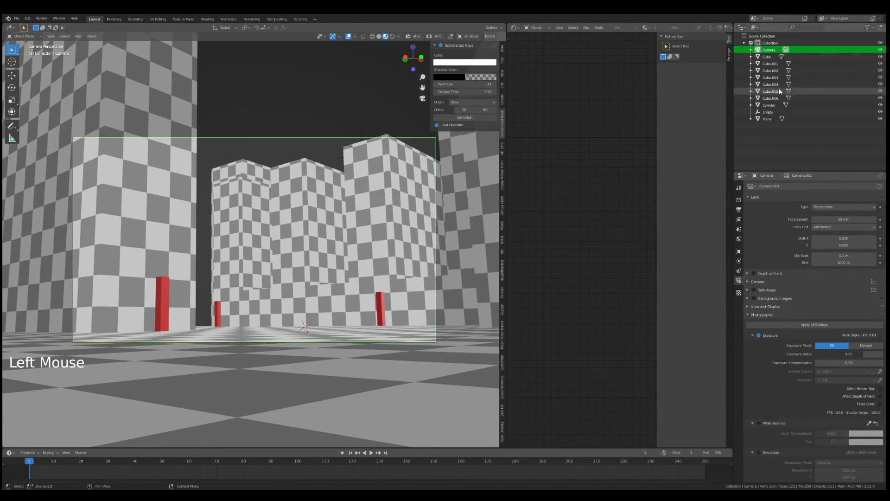
# Switch the camera to orthographic projection to compare, then return to perspective
pyautogui.click(834, 209)
pyautogui.click(833, 210)
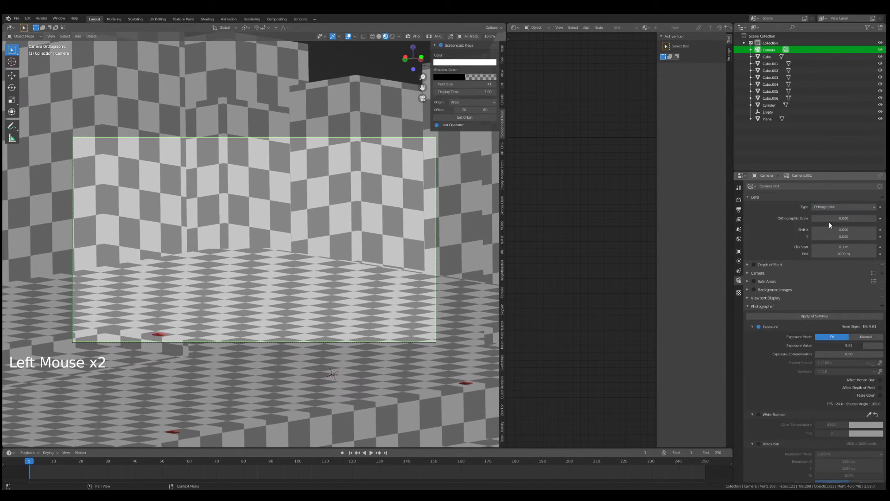
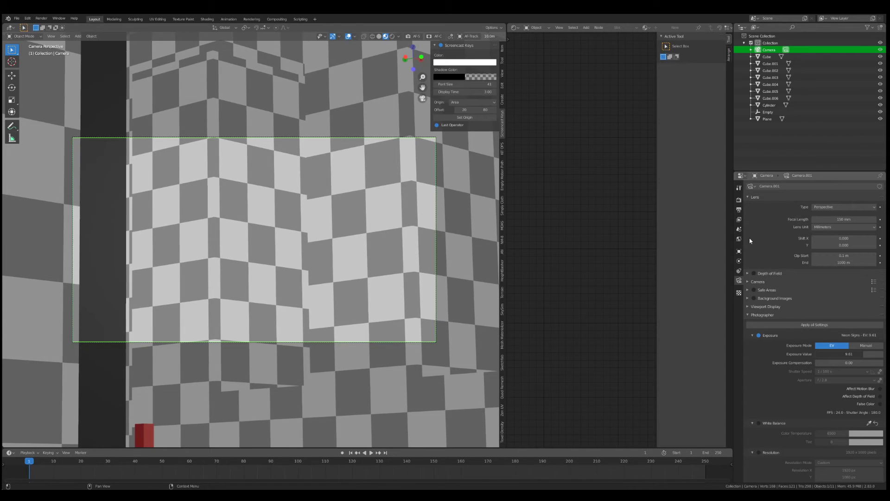
pyautogui.scroll(-3)
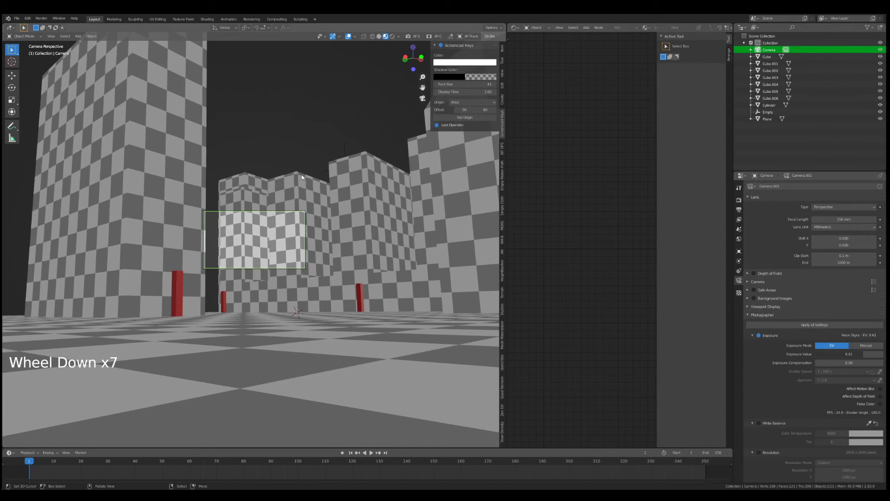
# Walk the wide-angle camera high above the city for a dramatic downward view
pyautogui.press('shift+f')
pyautogui.press('w')
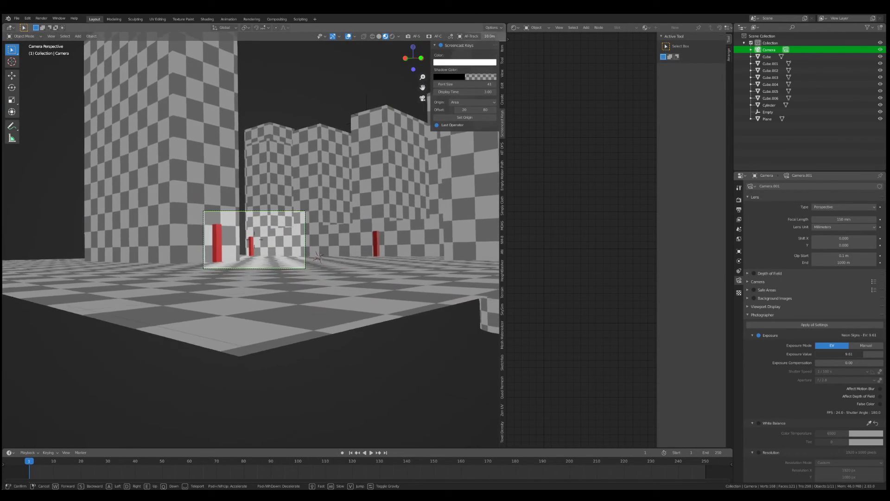
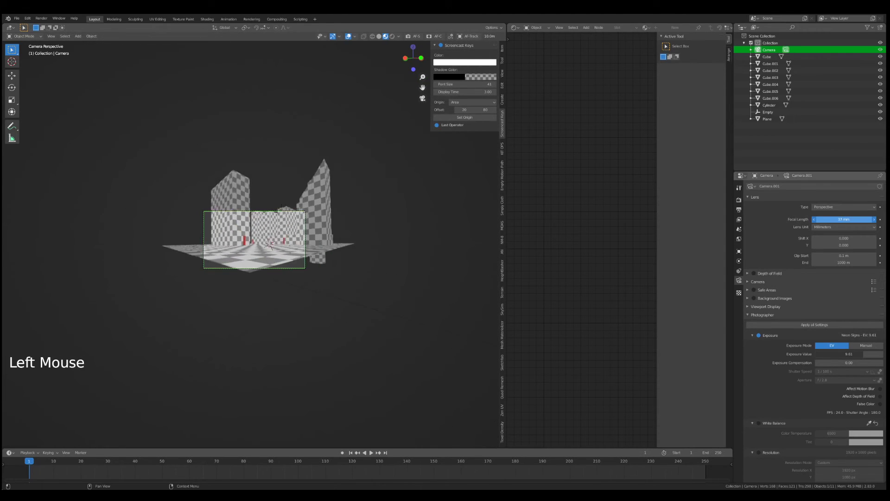
pyautogui.scroll(3)
pyautogui.press('shift+f')
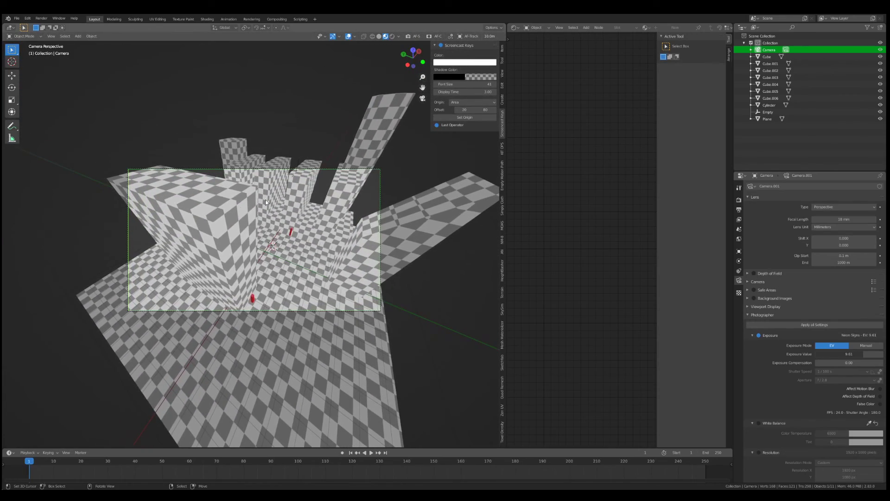
pyautogui.press('shift+f')
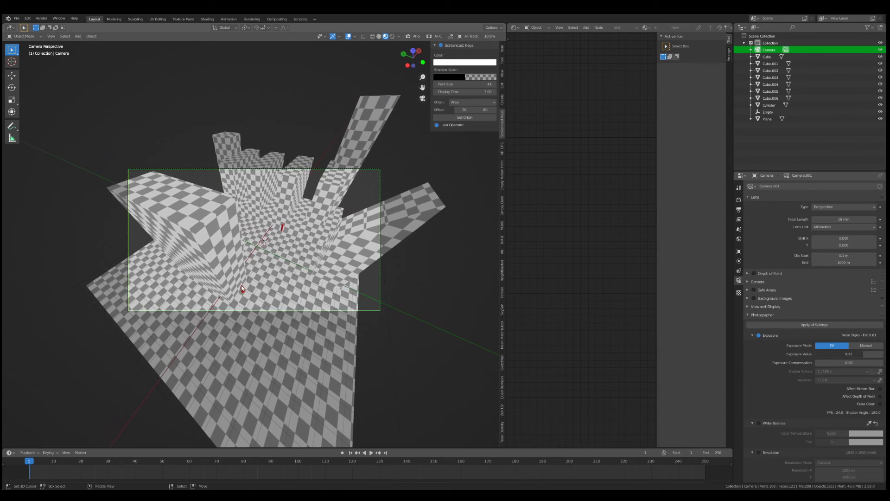
# Duplicate a red marker and set the copy on a tower rooftop
pyautogui.rightClick(245, 290)
pyautogui.press('shift+d')
pyautogui.press('g')
# Scale the ground plane to about double its size
pyautogui.press('g')
pyautogui.press('a')
pyautogui.rightClick(310, 267)
pyautogui.press('s')
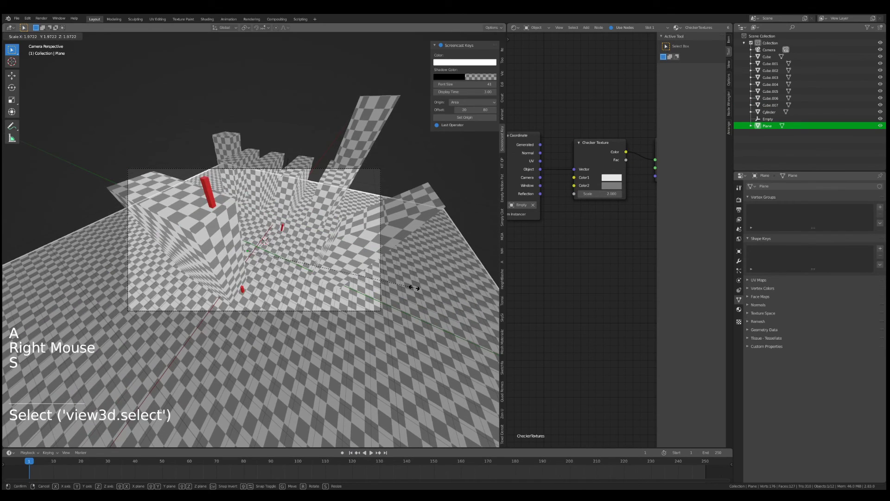